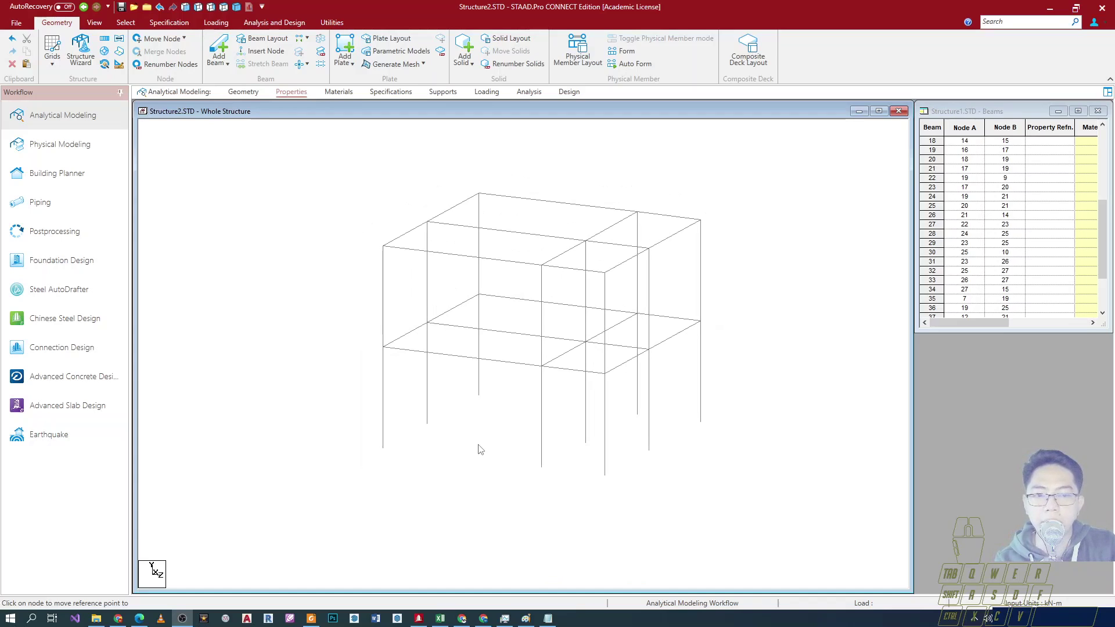
Step: Orbit the two-storey frame to a slightly different 3D angle
middle_click(480, 448)
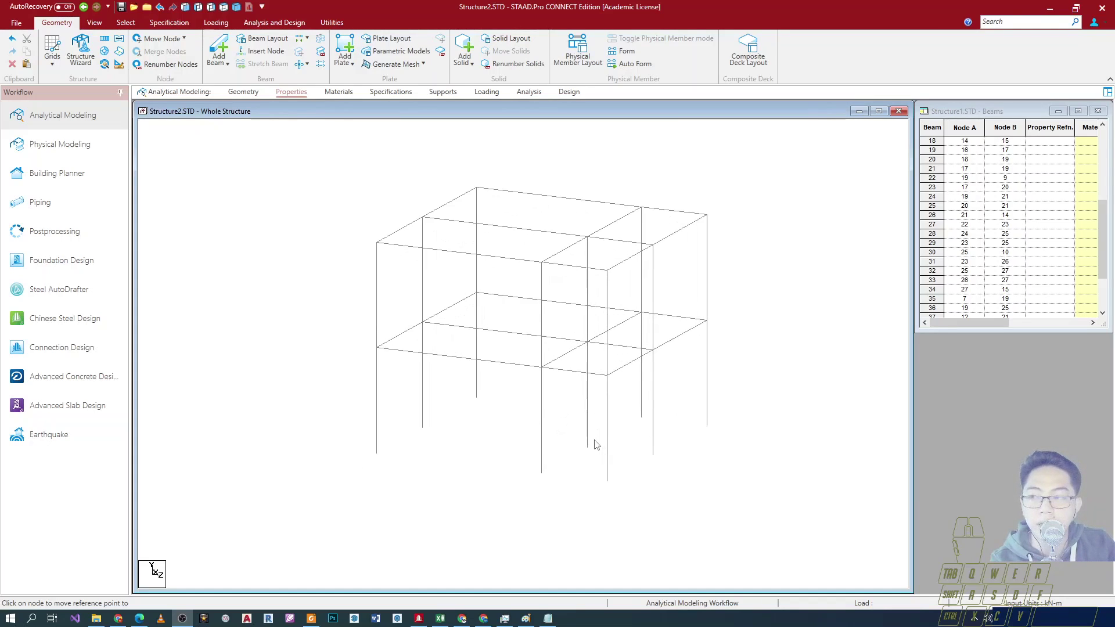
left_click_drag(596, 458, 573, 484)
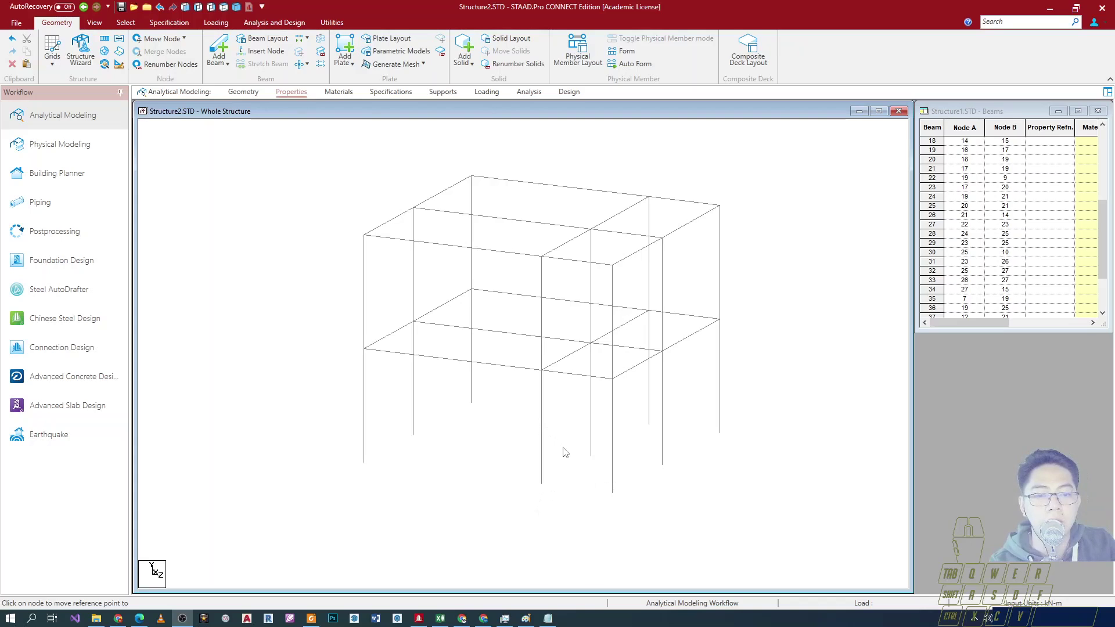
middle_click(569, 456)
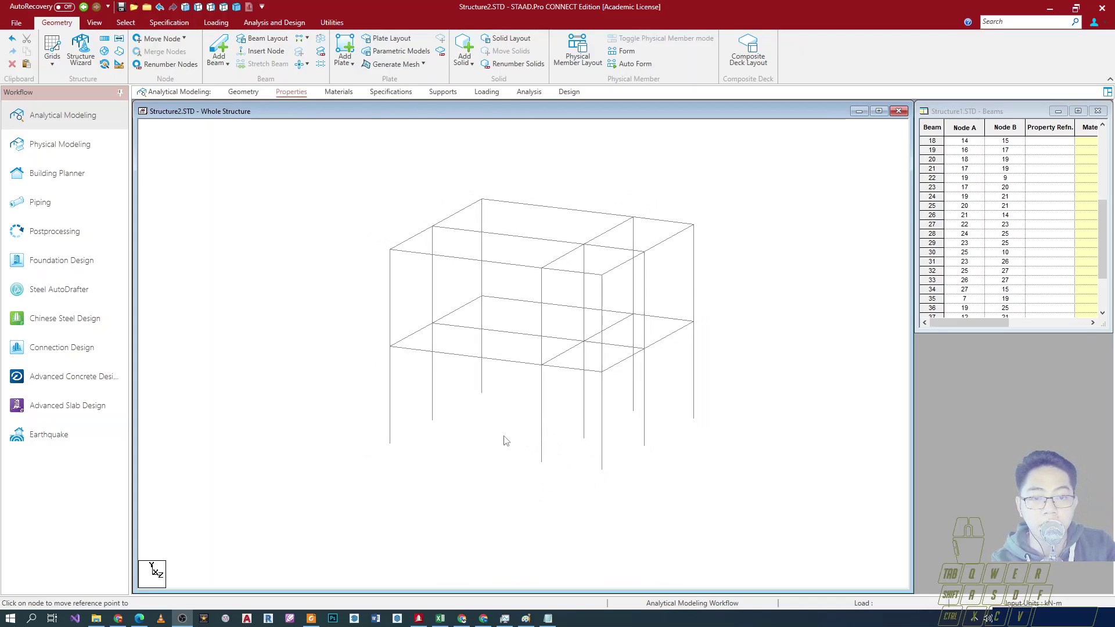
left_click(505, 437)
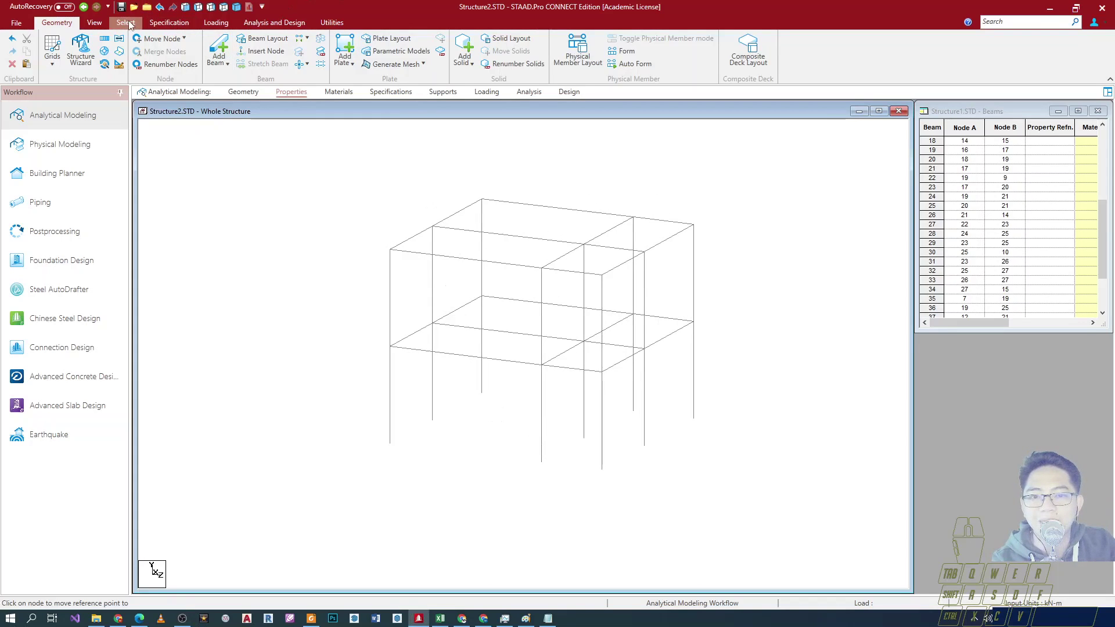
Step: From the View tools, rotate the model into elevation views to isolate the second-floor beams
left_click(103, 25)
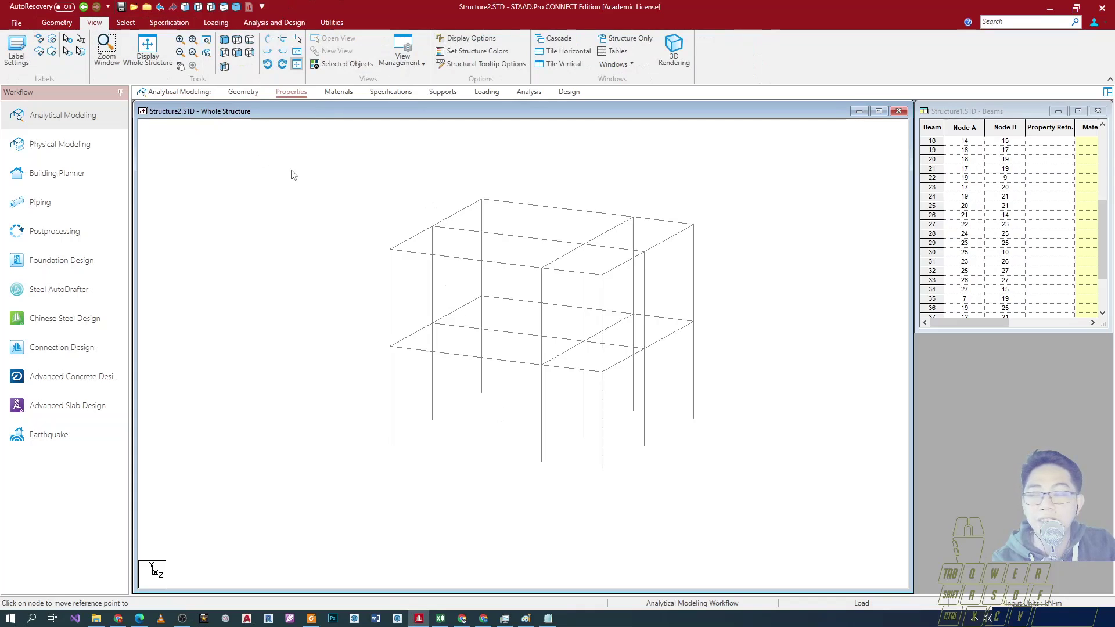
left_click_drag(326, 314, 343, 341)
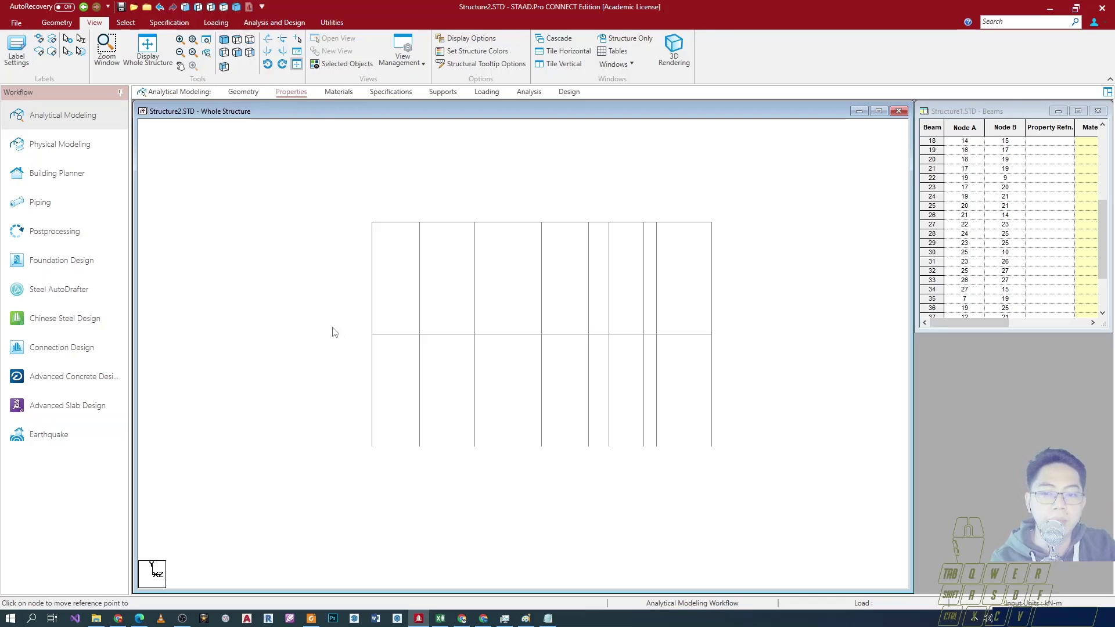
left_click_drag(335, 314, 861, 352)
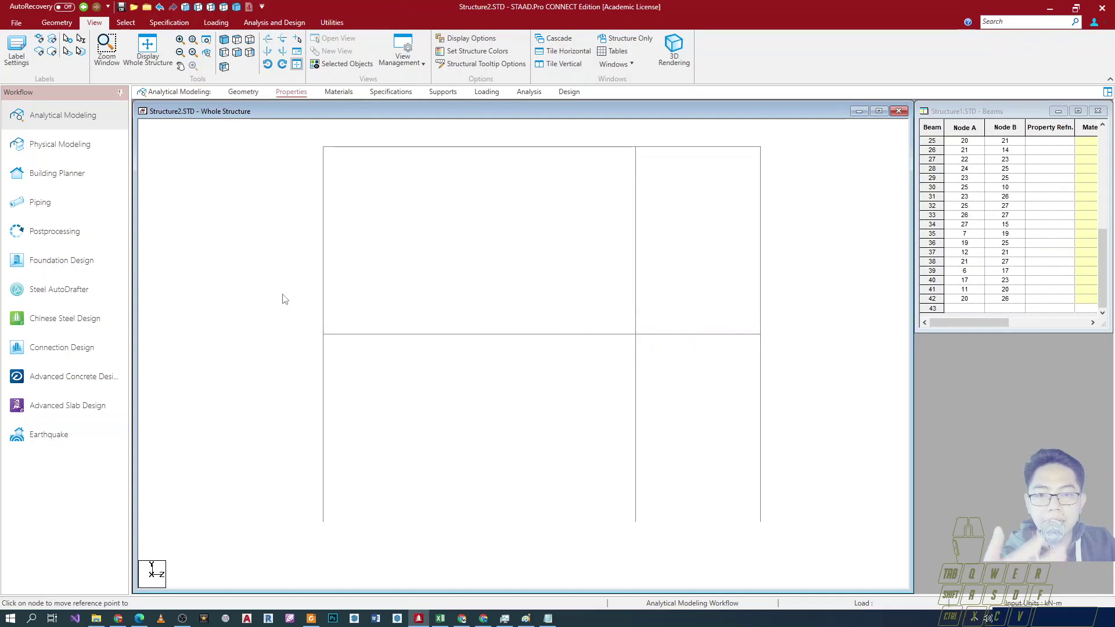
Step: Orbit back to a 3D view with beams 29, 30, 35, 36, 39 and 40 selected
left_click_drag(291, 296, 796, 371)
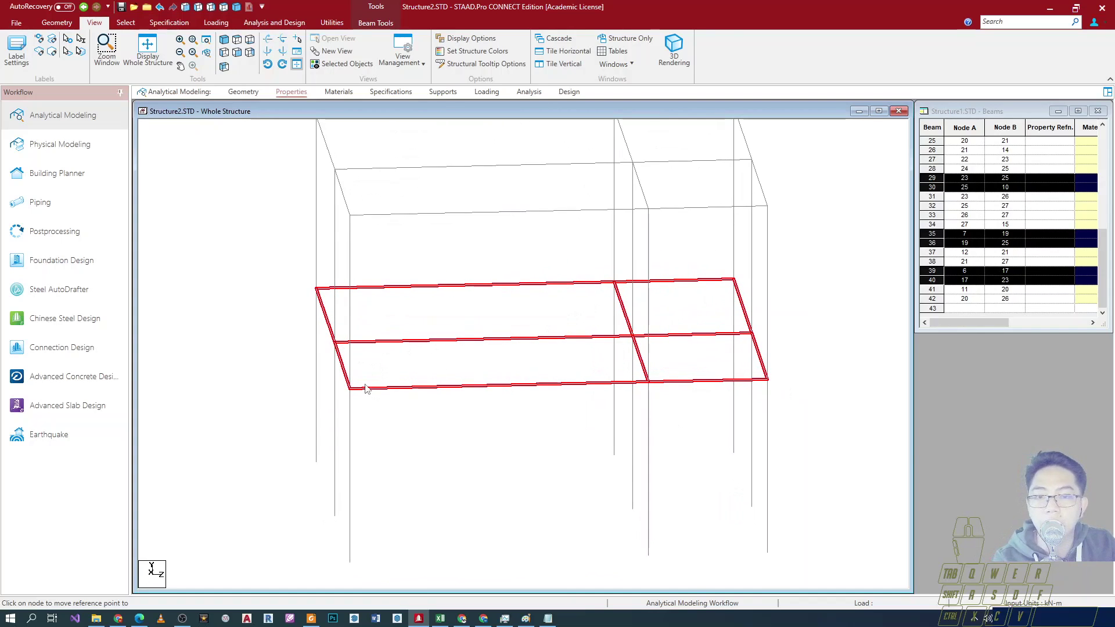
middle_click(363, 401)
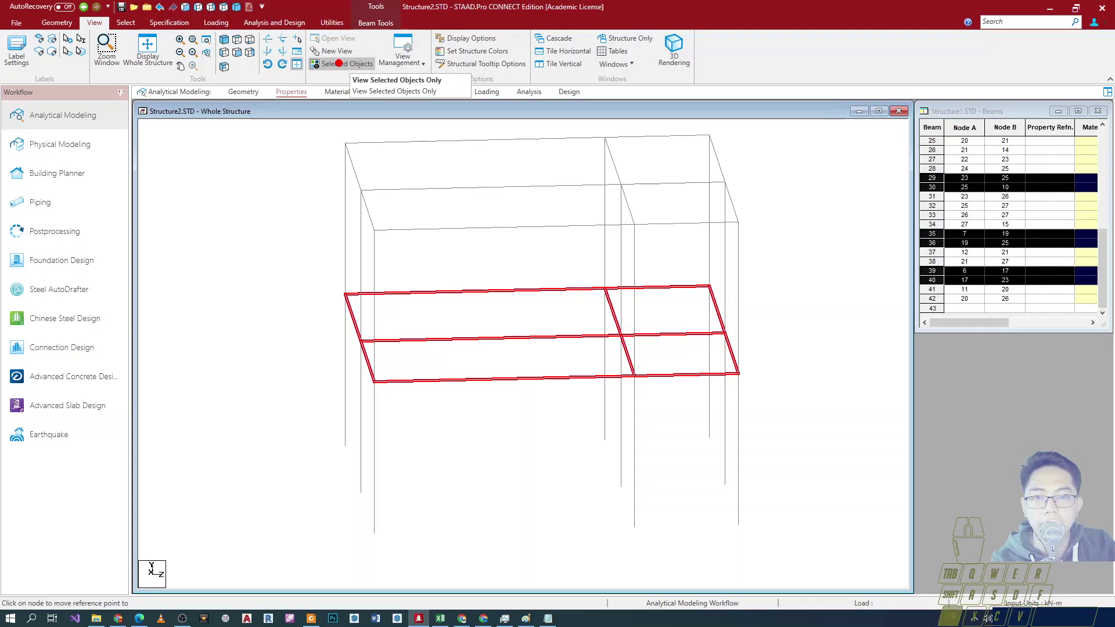
Step: Display only the selected second-floor beams and clear the selection
left_click(349, 302)
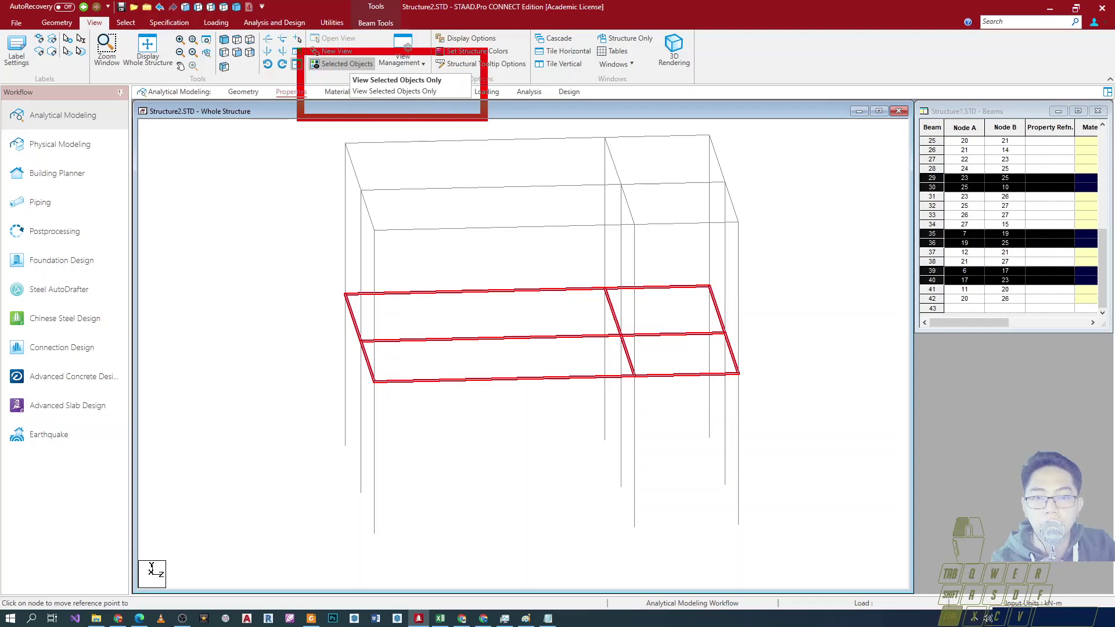
left_click(344, 70)
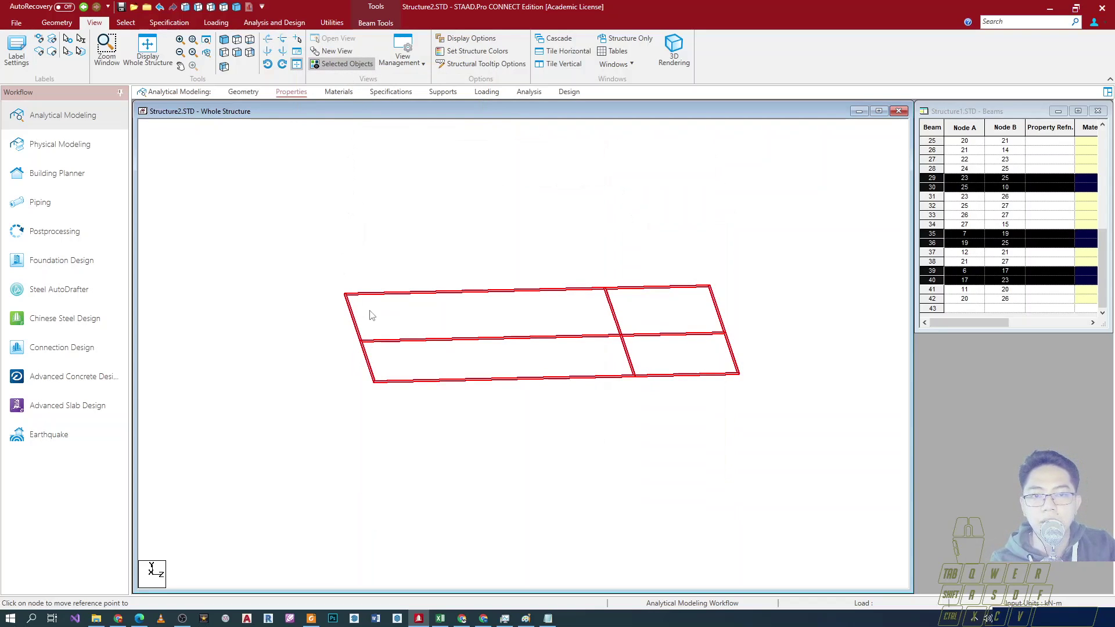
left_click_drag(406, 421, 396, 442)
left_click(396, 443)
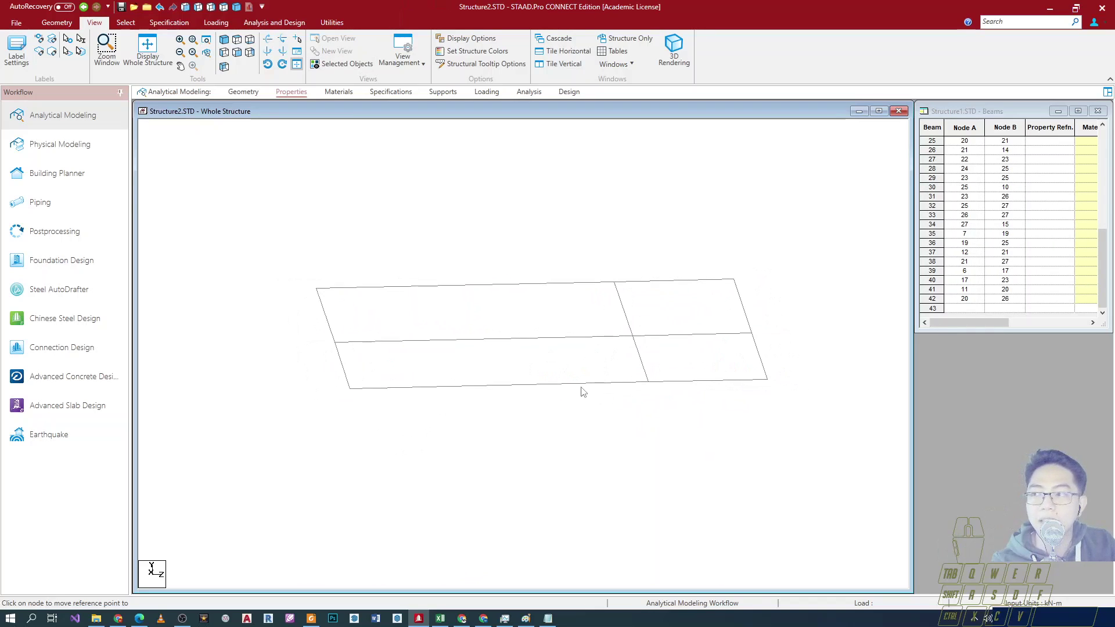
Step: Reselect the second-floor beams, including the right bay, then clear the selection again
left_click_drag(584, 389, 573, 401)
left_click(350, 256)
left_click(754, 249)
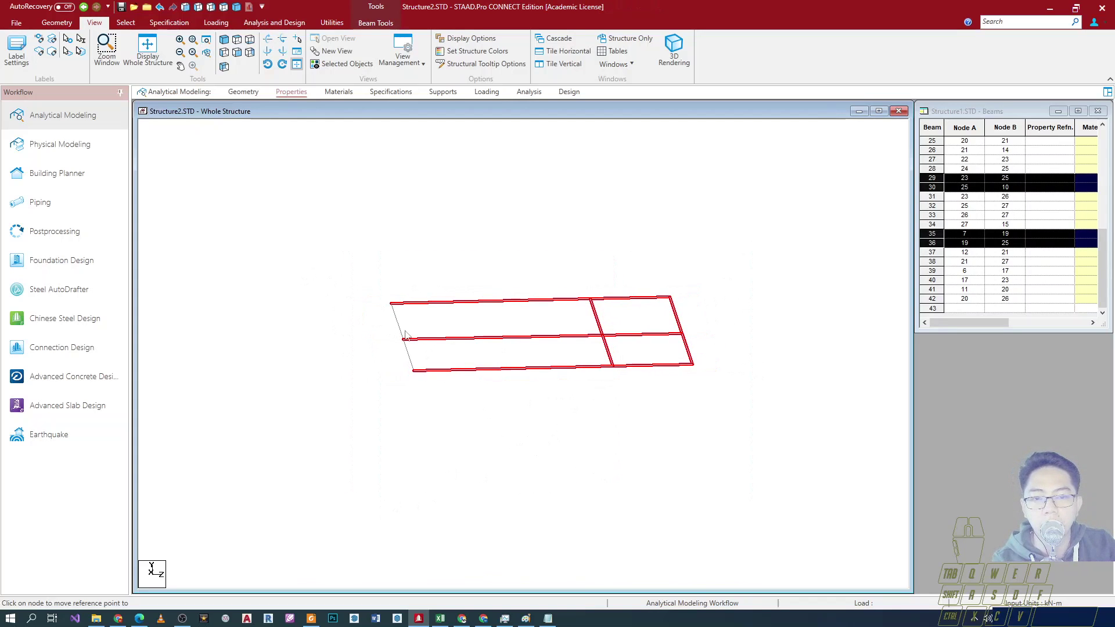
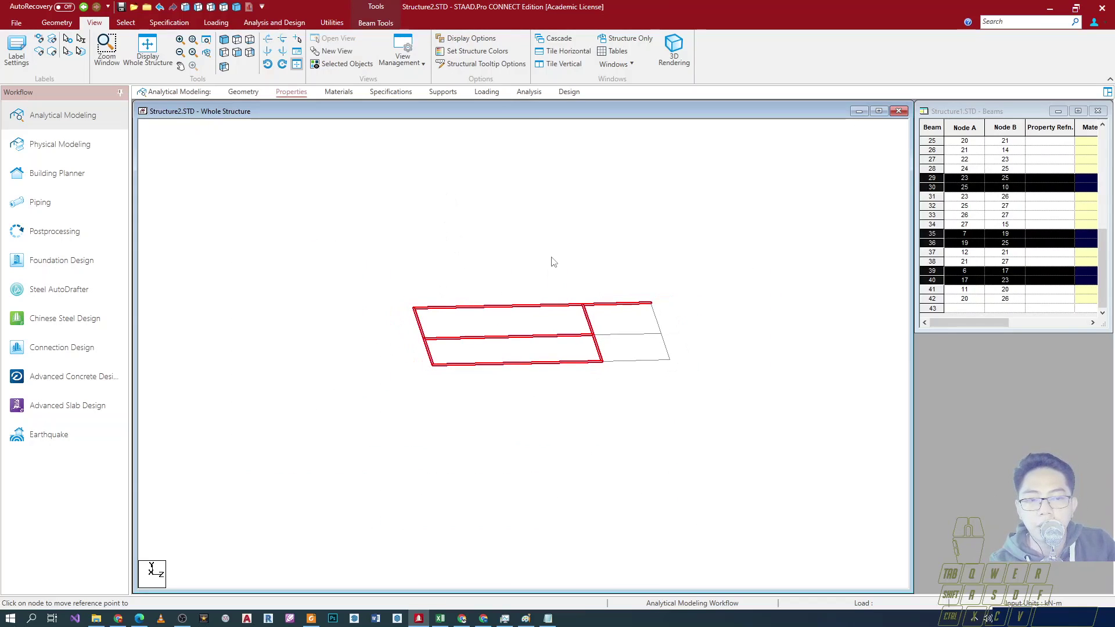
left_click_drag(546, 249, 727, 388)
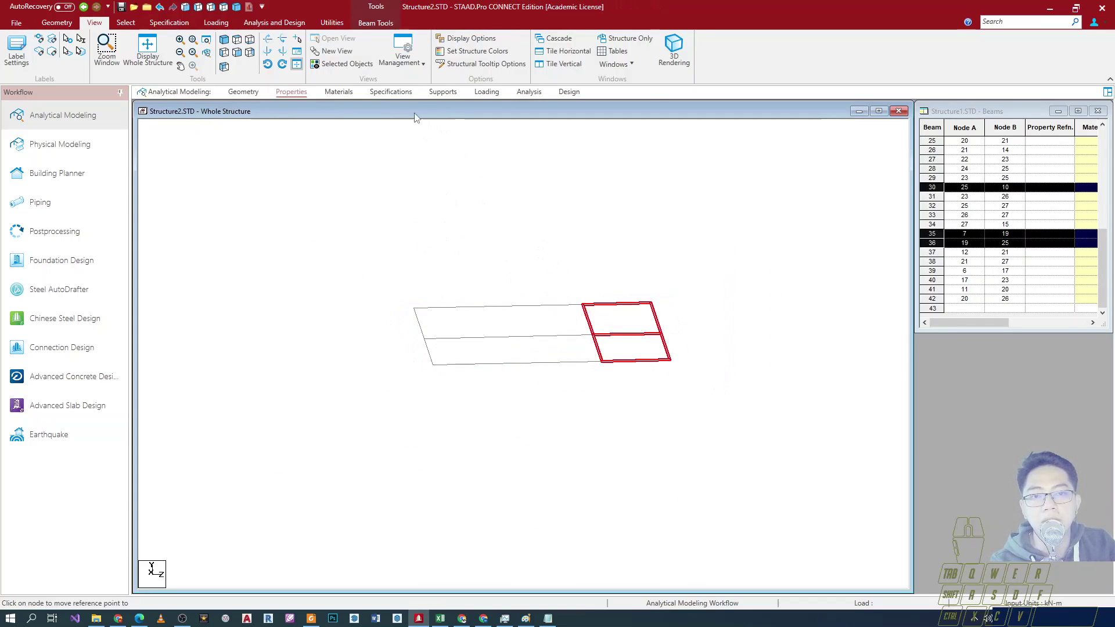
left_click(383, 243)
Step: Use View Management to start saving the current isolated view
left_click(408, 61)
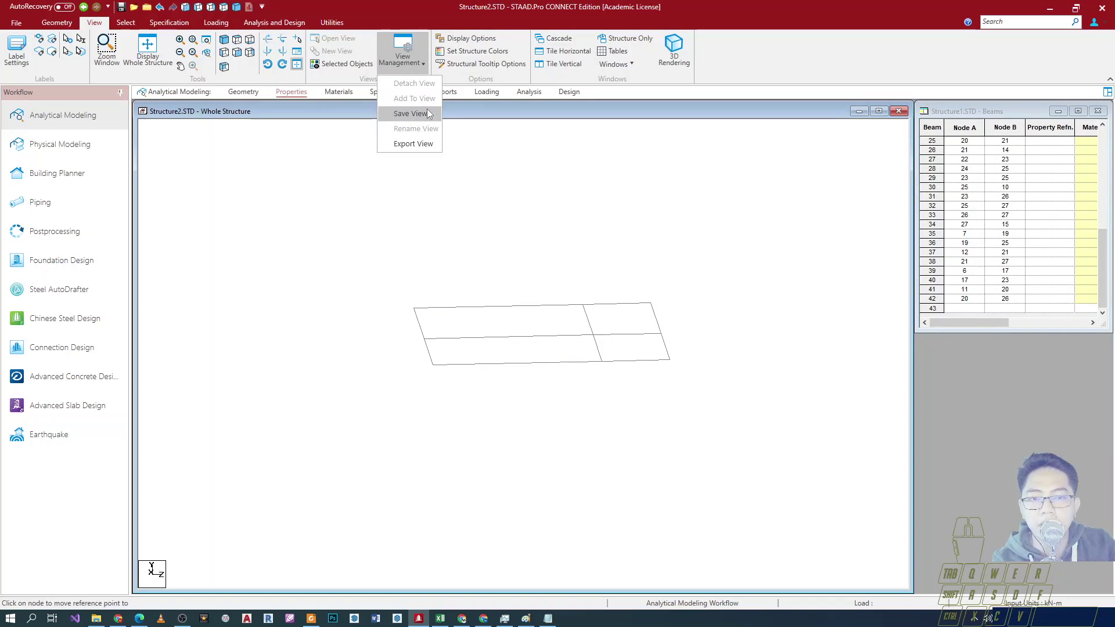
left_click(347, 205)
left_click_drag(500, 305, 406, 270)
scroll("up", 3)
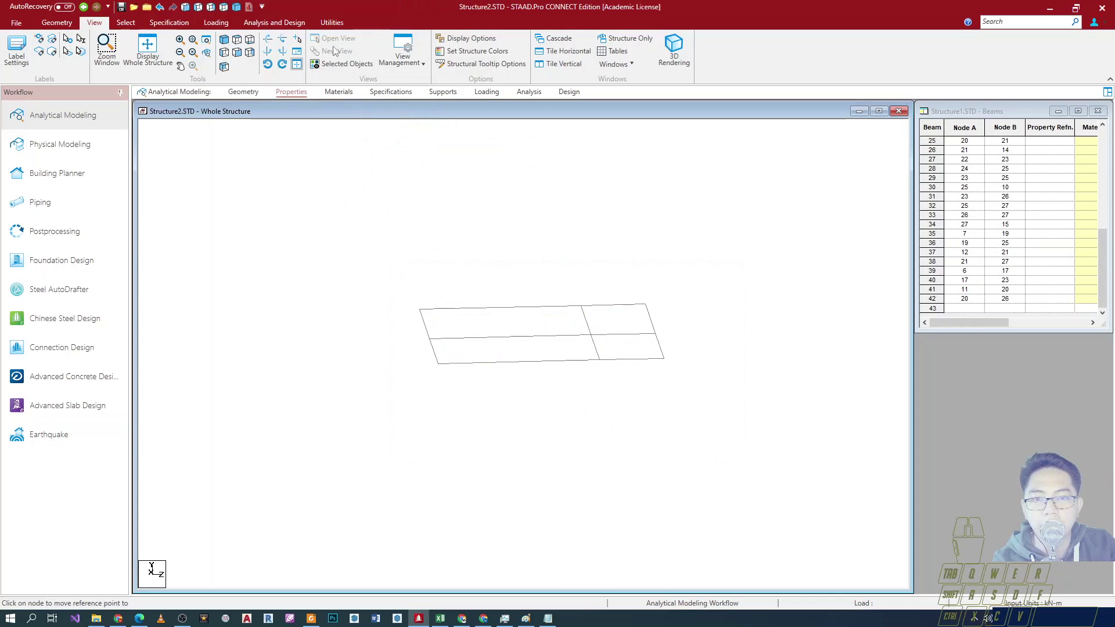
Step: Select all displayed beams and create a new view shown in the active window
left_click(338, 242)
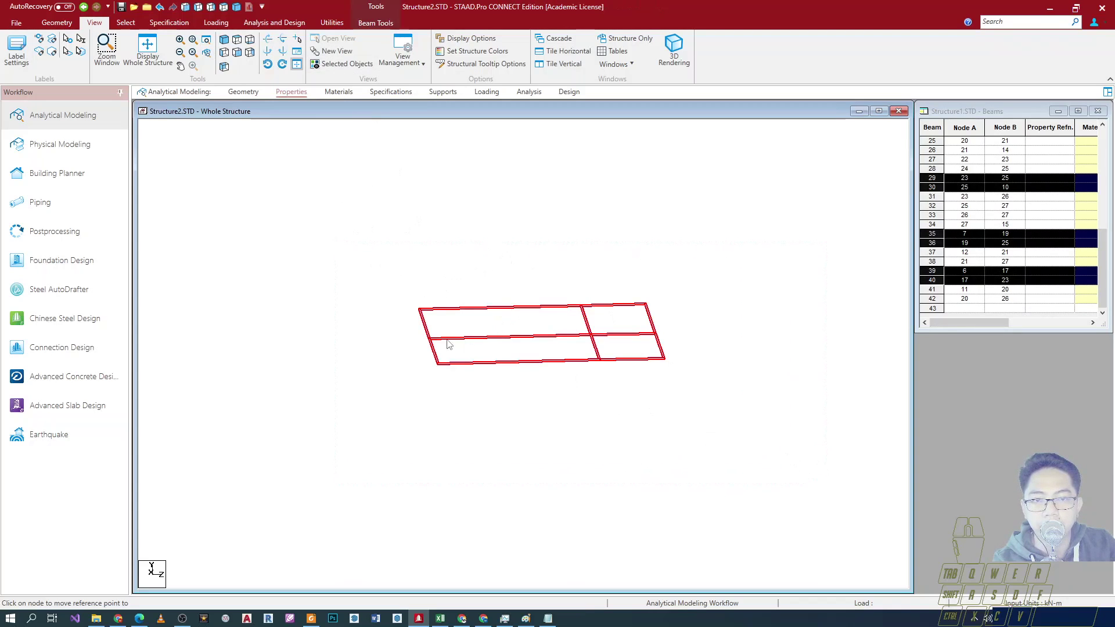
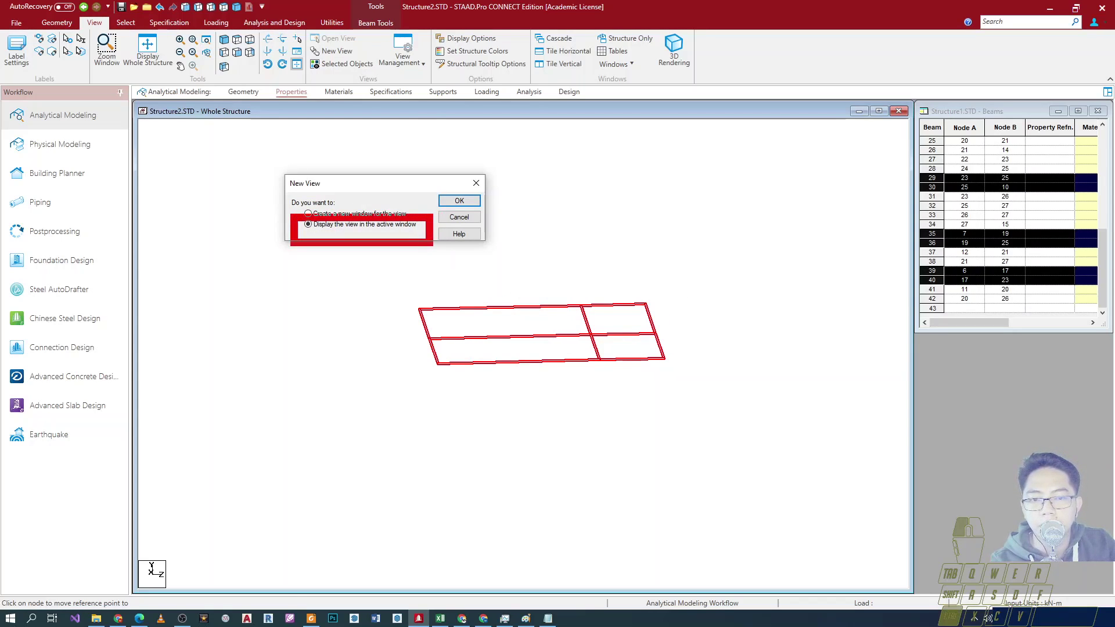
left_click(152, 563)
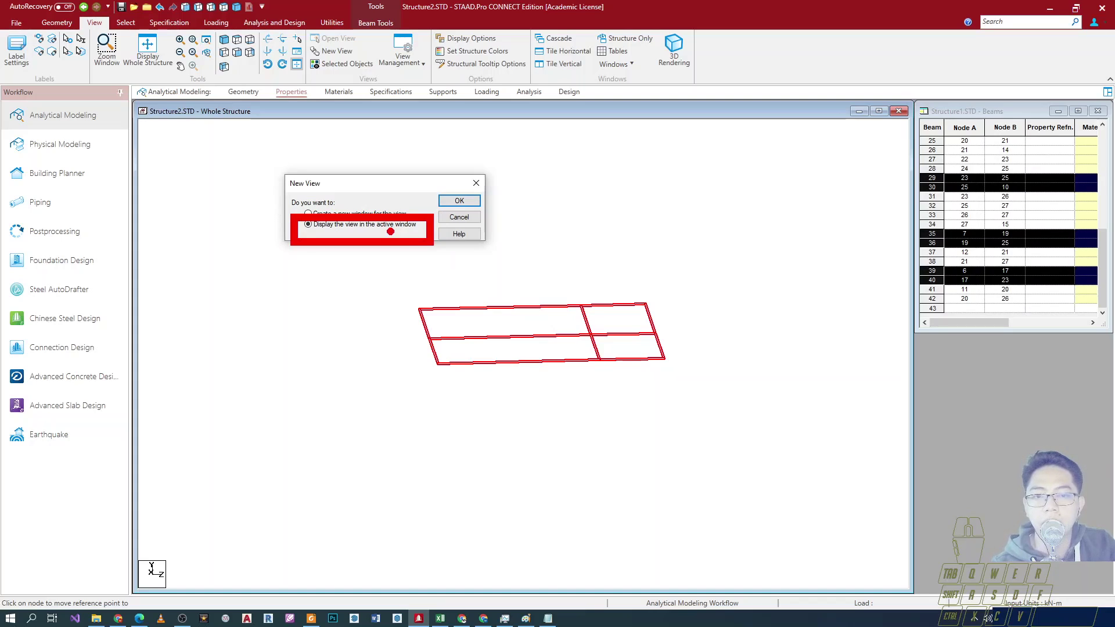
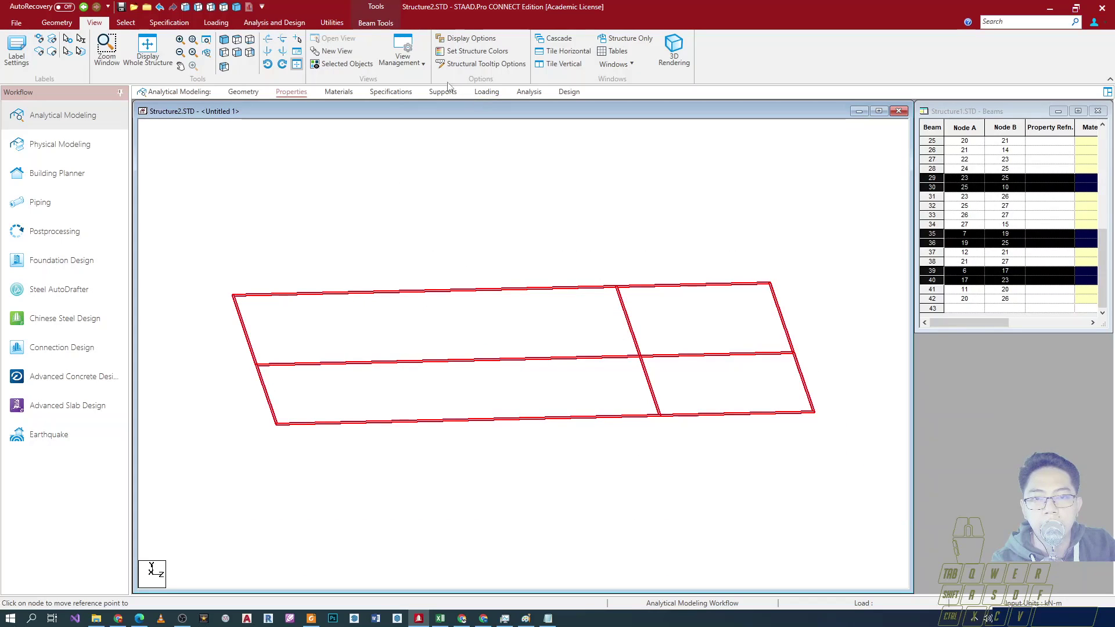
Step: Save the view as 2ndFlrBeams via View Management and clear the beam selection
left_click(418, 67)
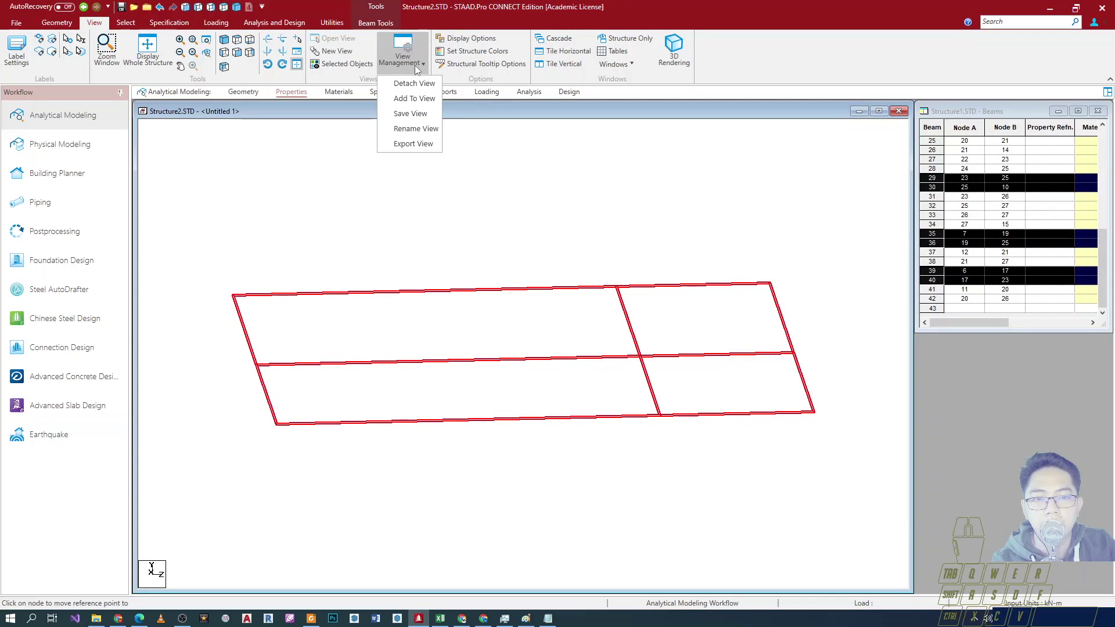
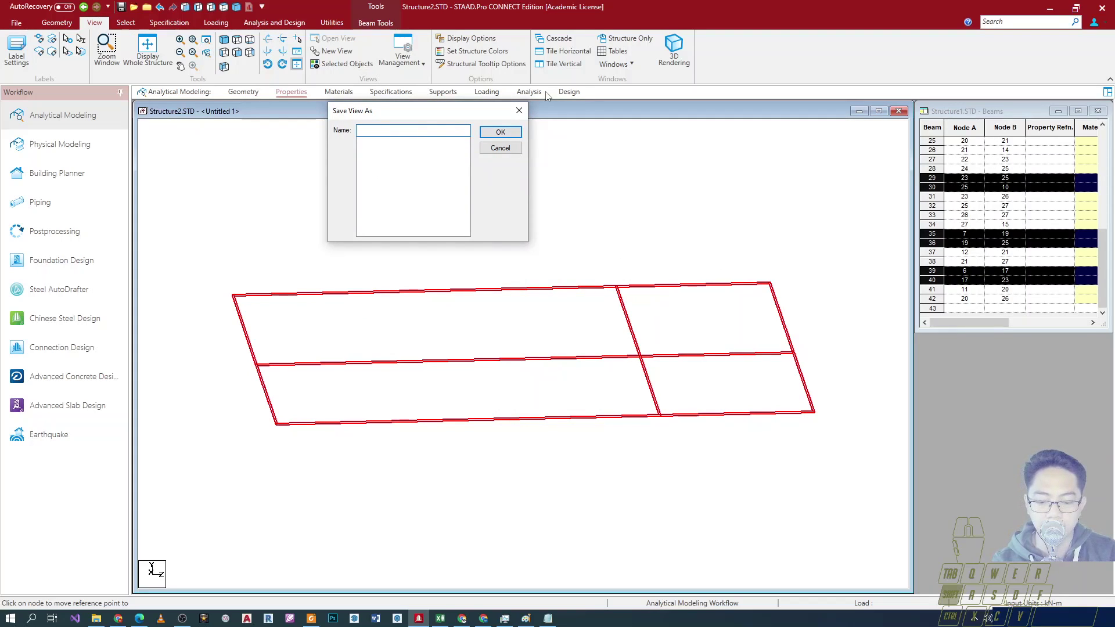
key("shift+f")
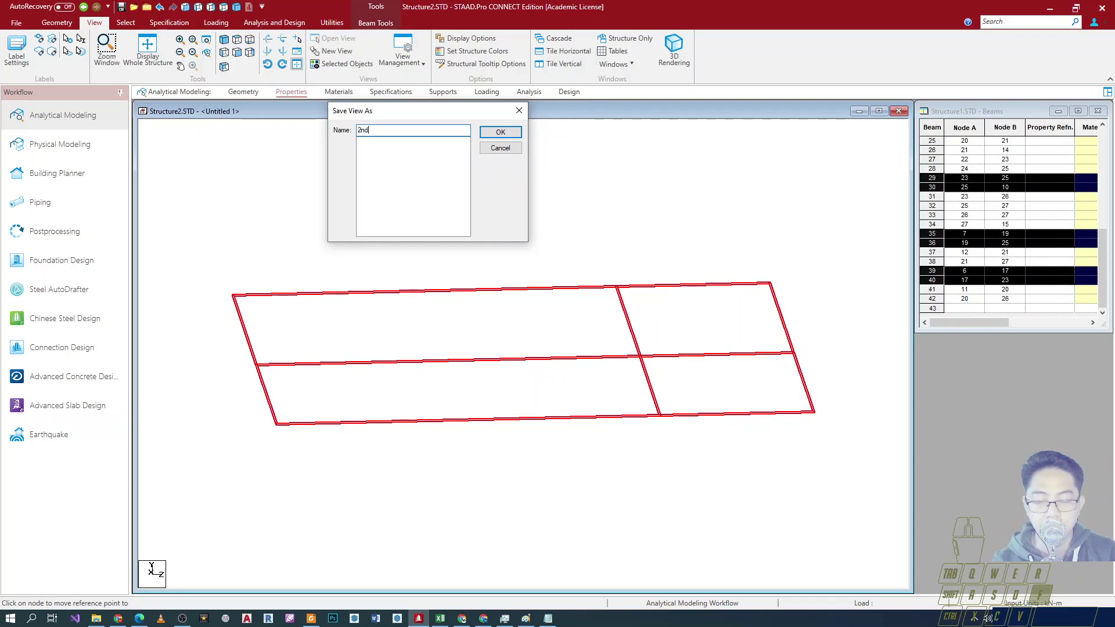
key("r")
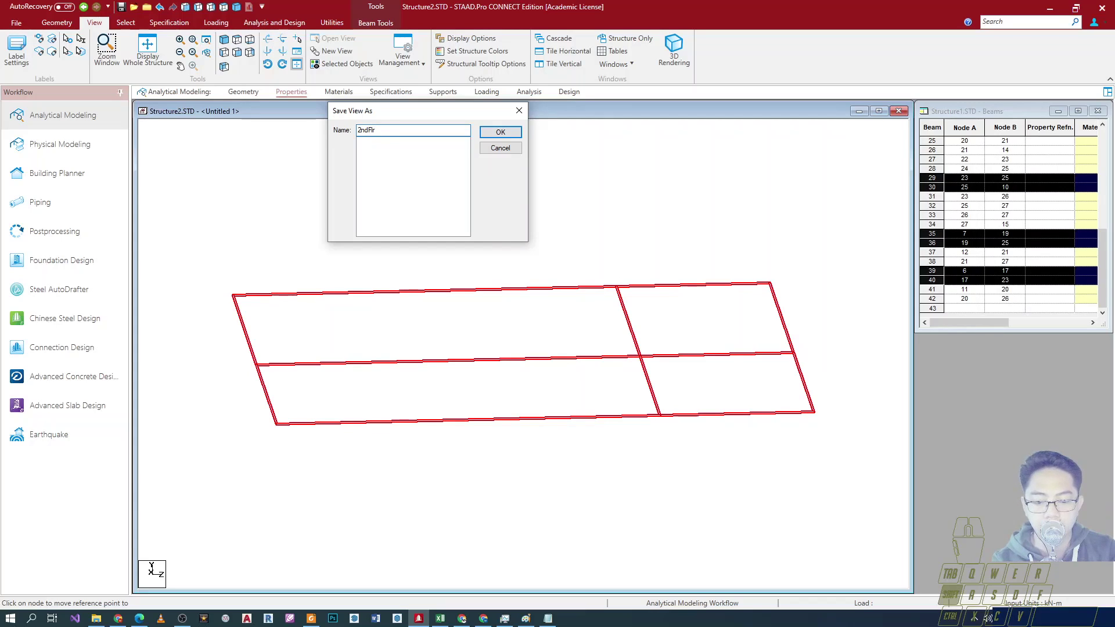
key("e")
key("s")
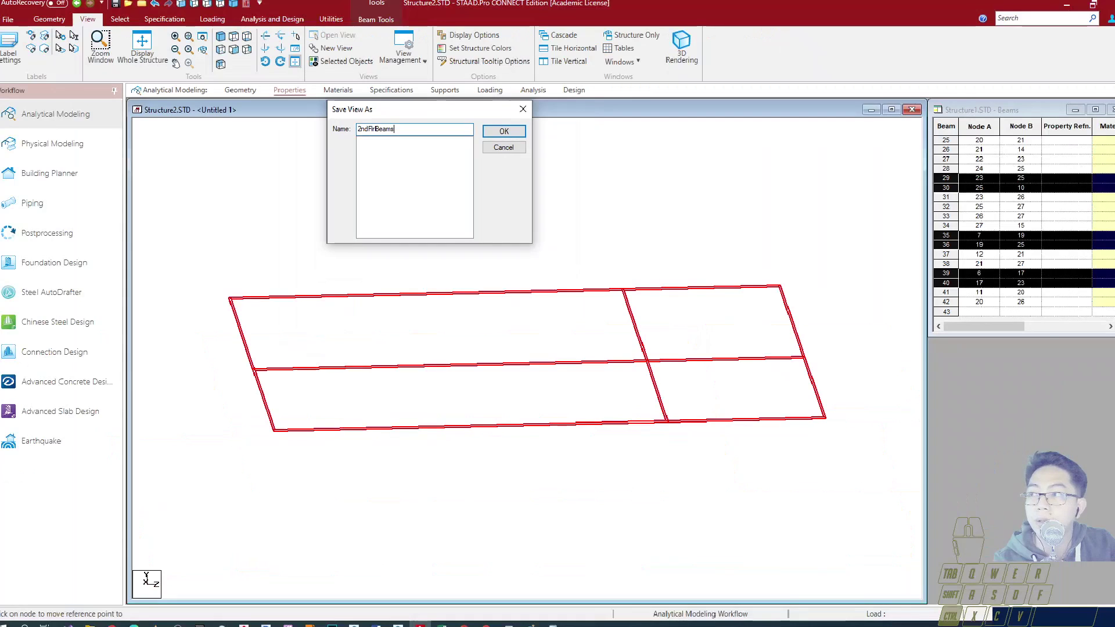
left_click(427, 151)
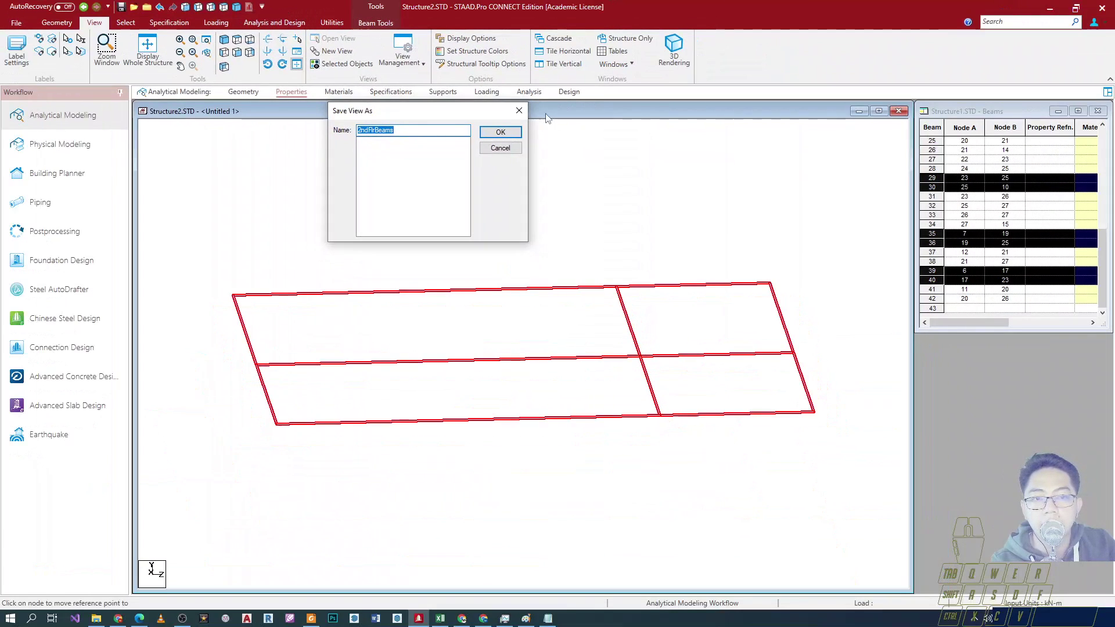
left_click(473, 243)
left_click_drag(476, 248, 434, 189)
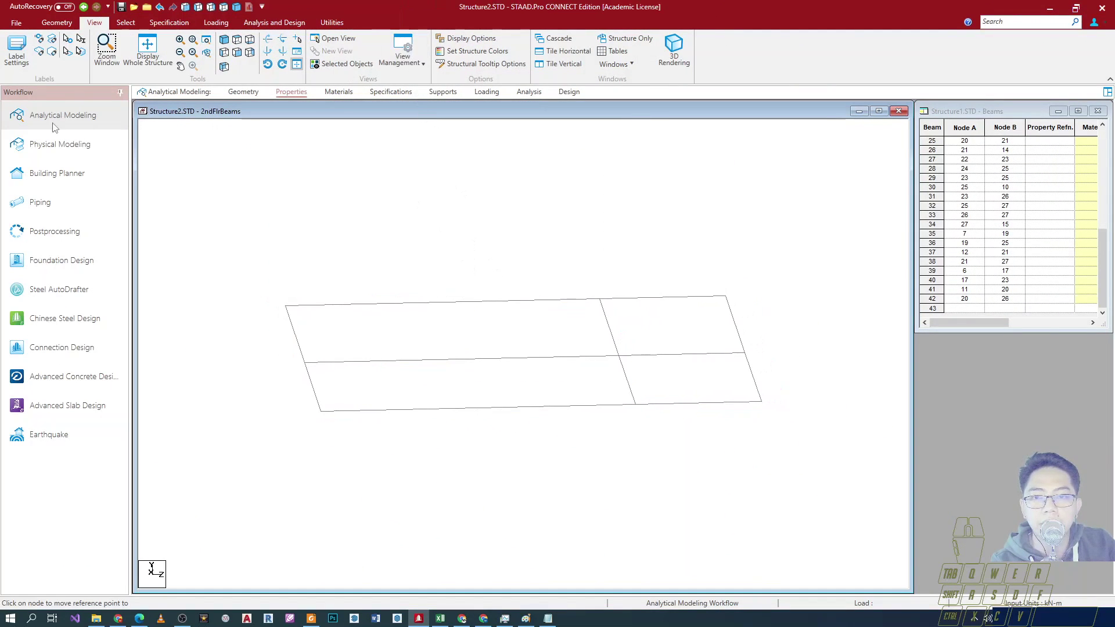
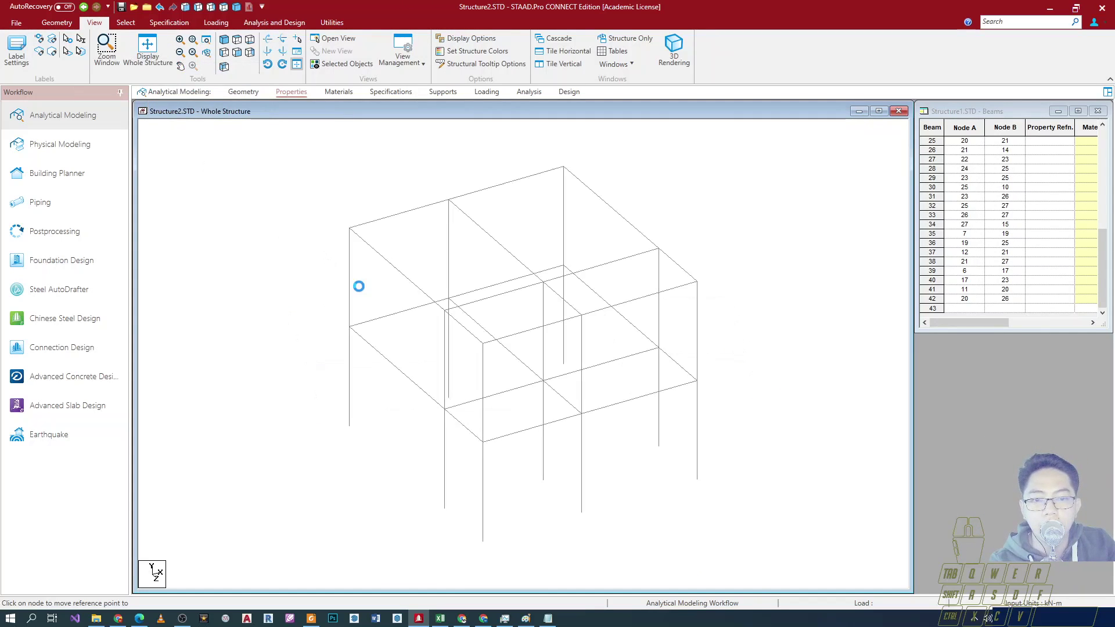
scroll("down", 3)
middle_click(295, 325)
left_click(292, 327)
left_click_drag(454, 535, 501, 421)
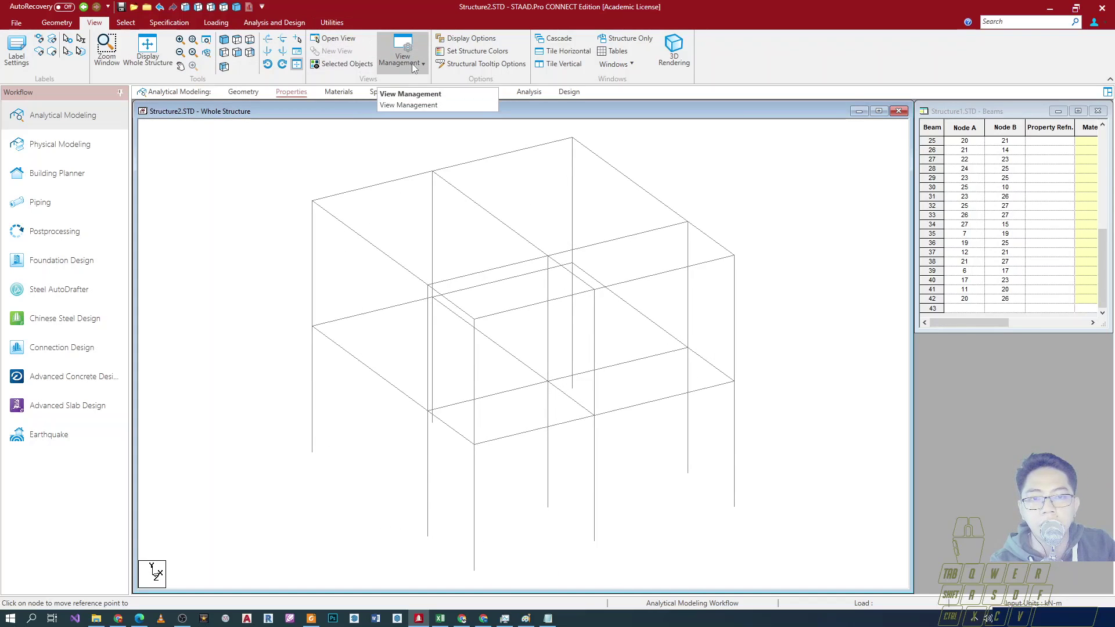
left_click(352, 41)
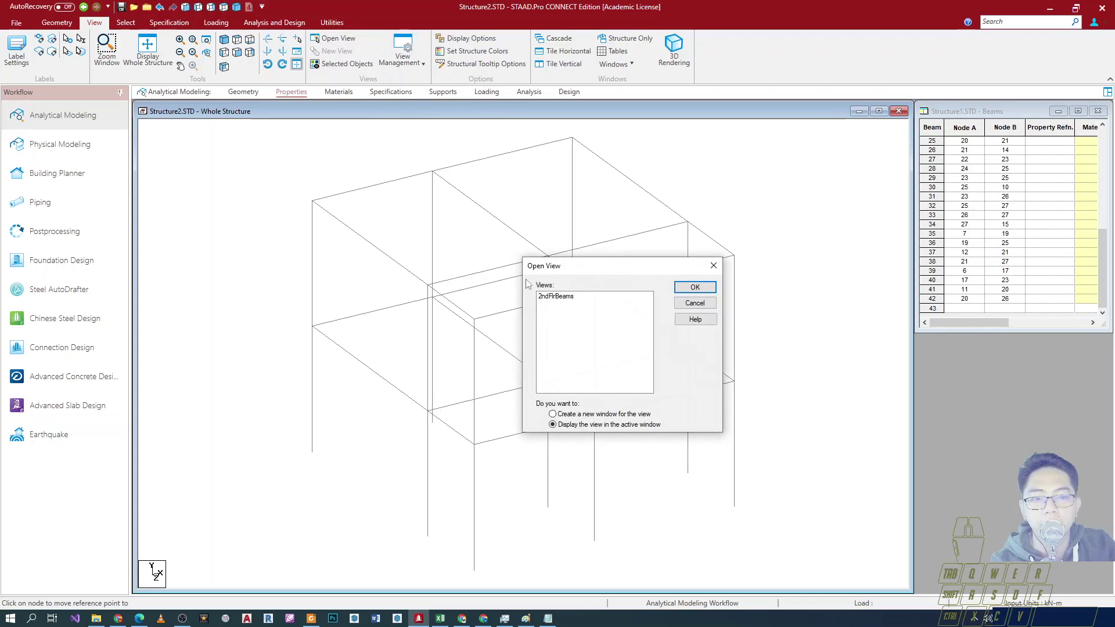
left_click(557, 300)
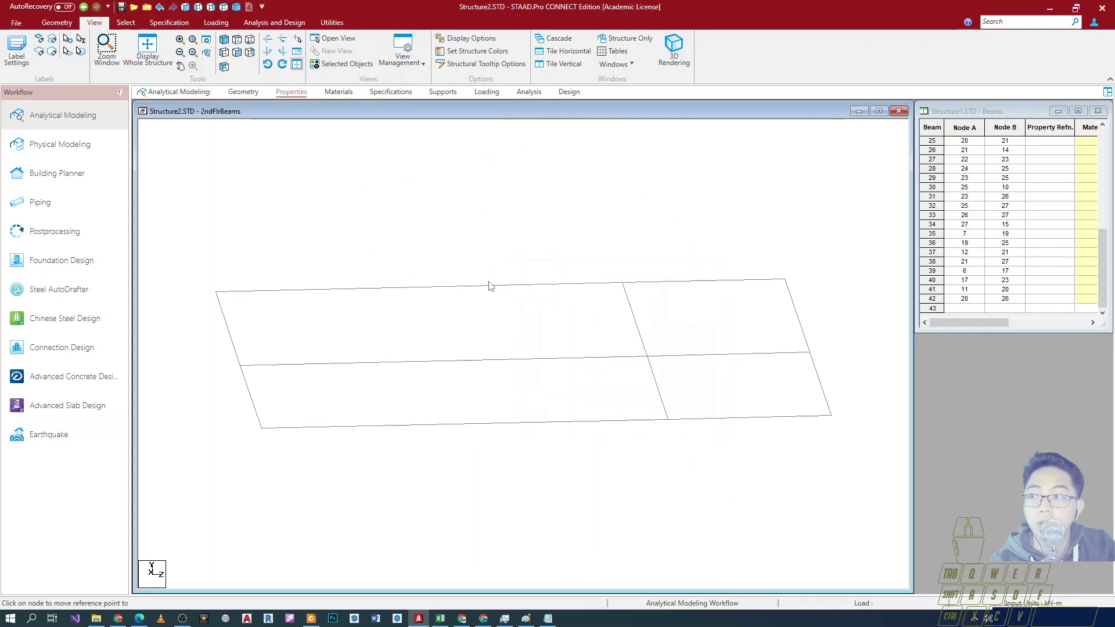